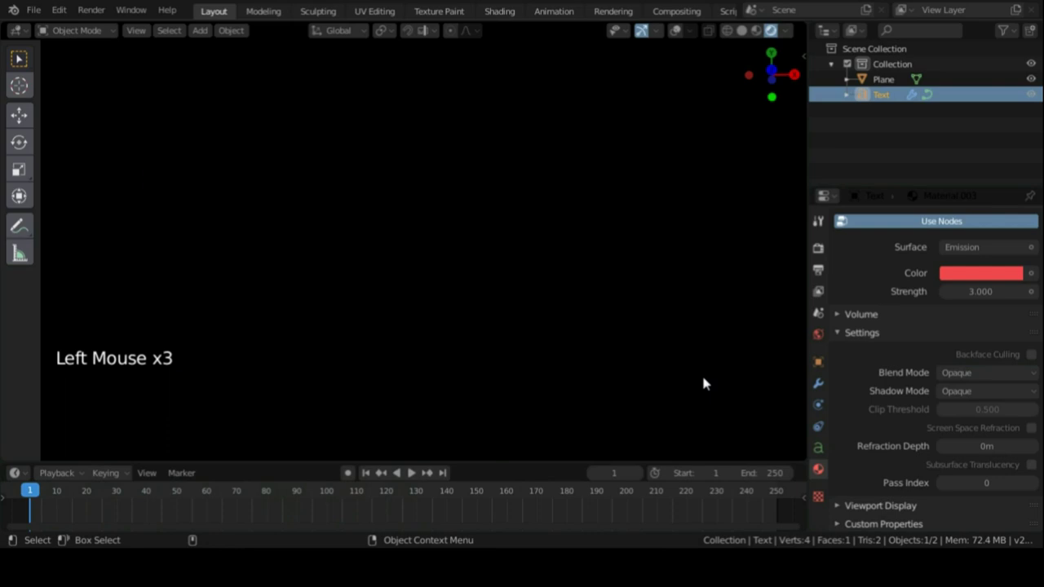
- Preview the finished intro animation, then add a text object in a fresh scene via Shift+A
{"action": "key", "text": "space"}
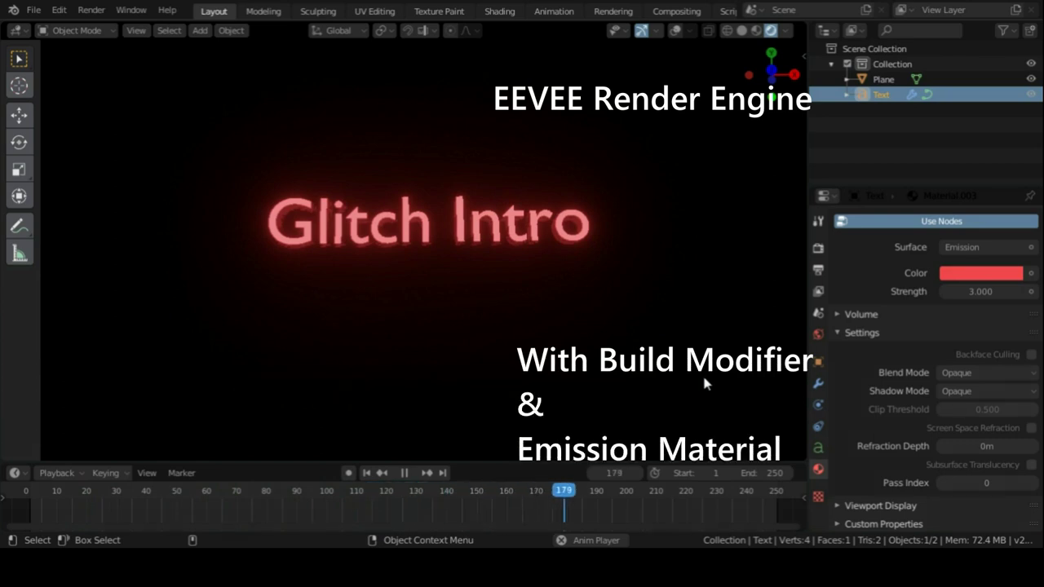
{"action": "key", "text": "space"}
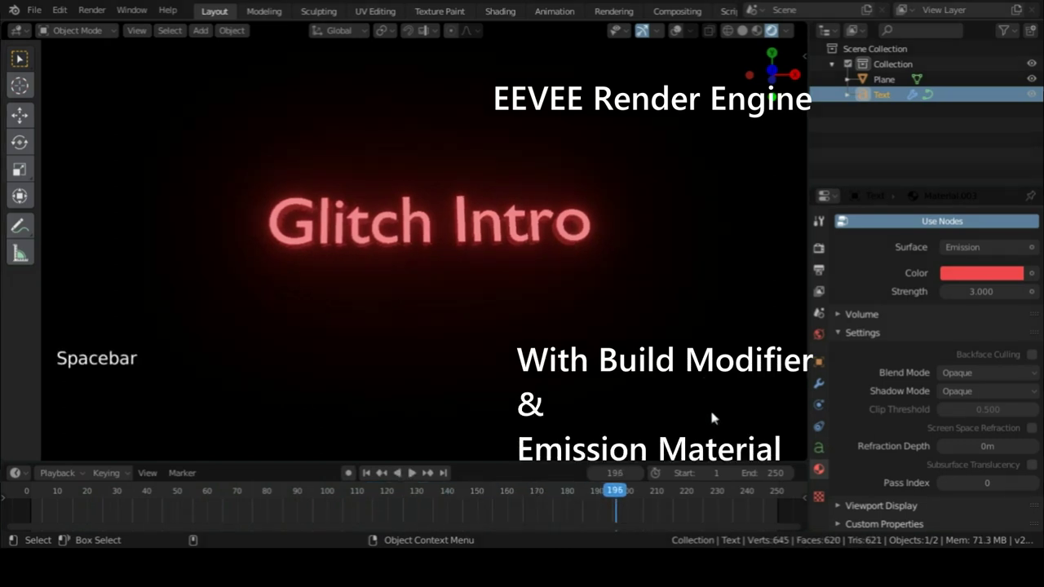
{"action": "left_click", "coordinate": [466, 251]}
{"action": "key", "text": "shift+a"}
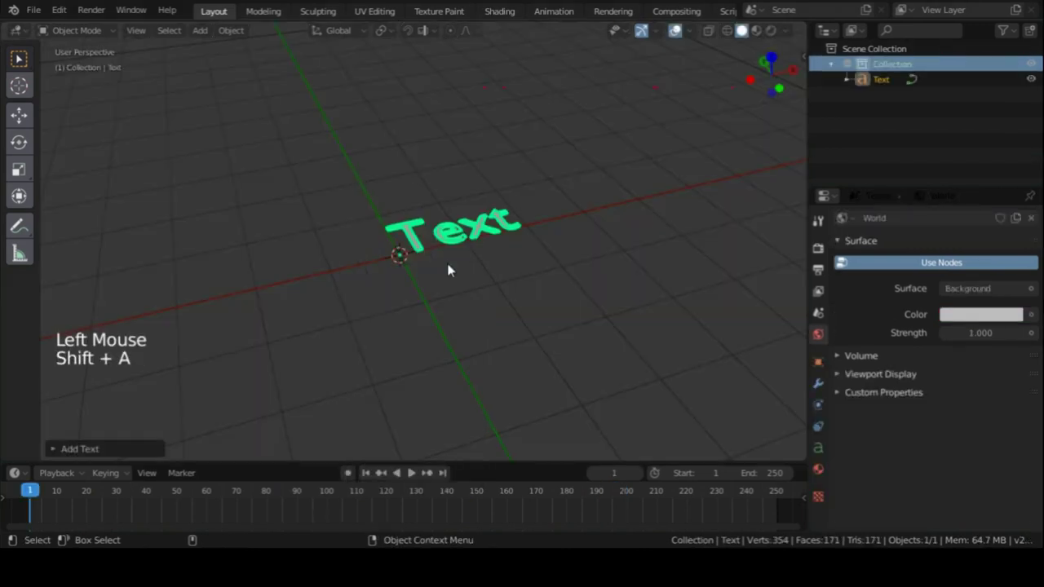
- Edit the text to read 'Glitch Intro' and centre it on the scene origin
{"action": "left_click", "coordinate": [517, 256]}
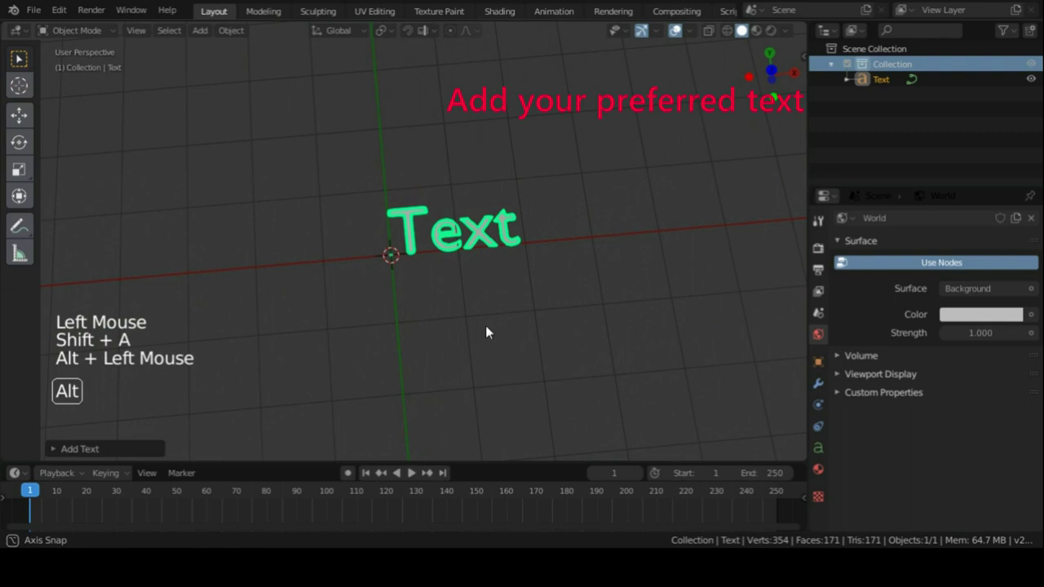
{"action": "key", "text": "Tab"}
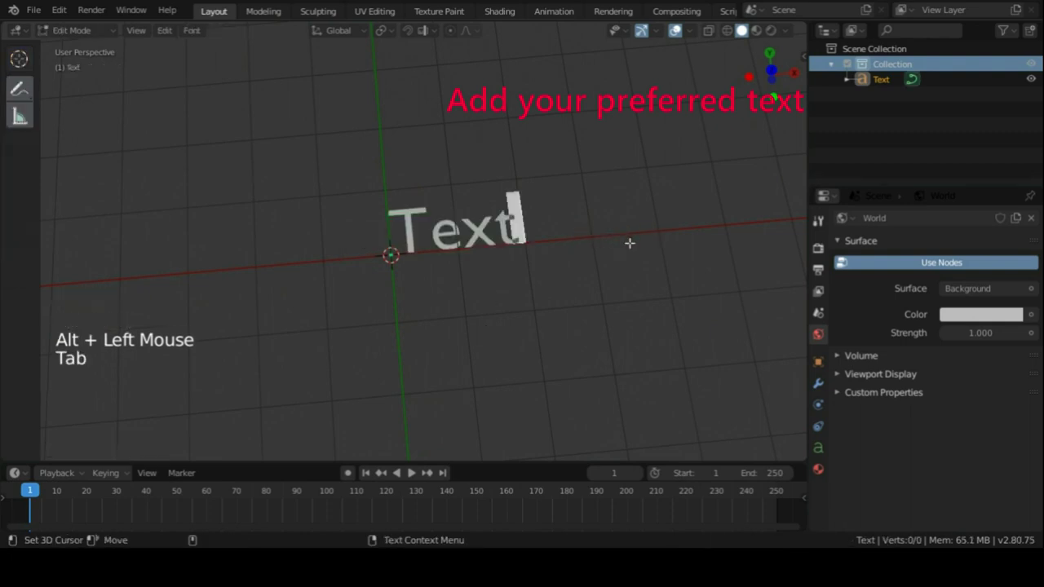
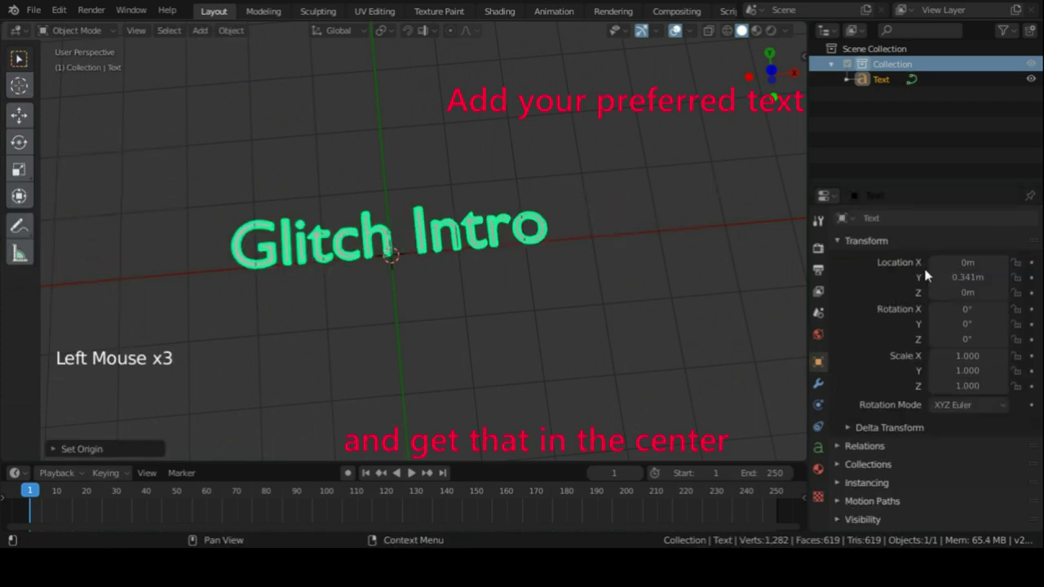
{"action": "left_click", "coordinate": [573, 292]}
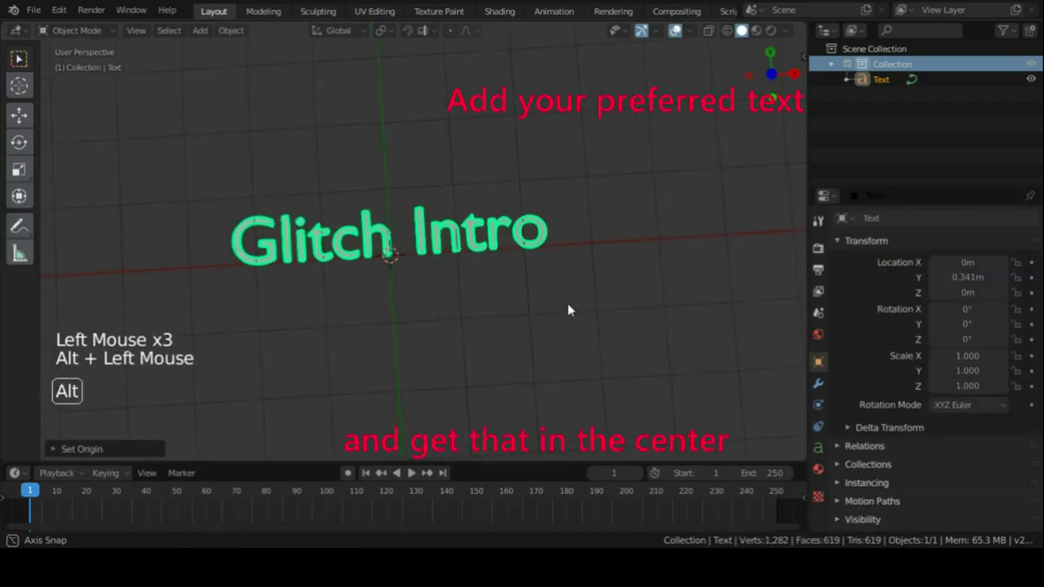
{"action": "double_click", "coordinate": [825, 390]}
- Add two randomized Build modifiers with lengths 80 and 90 and seeds 2 and 3
{"action": "left_click", "coordinate": [901, 223]}
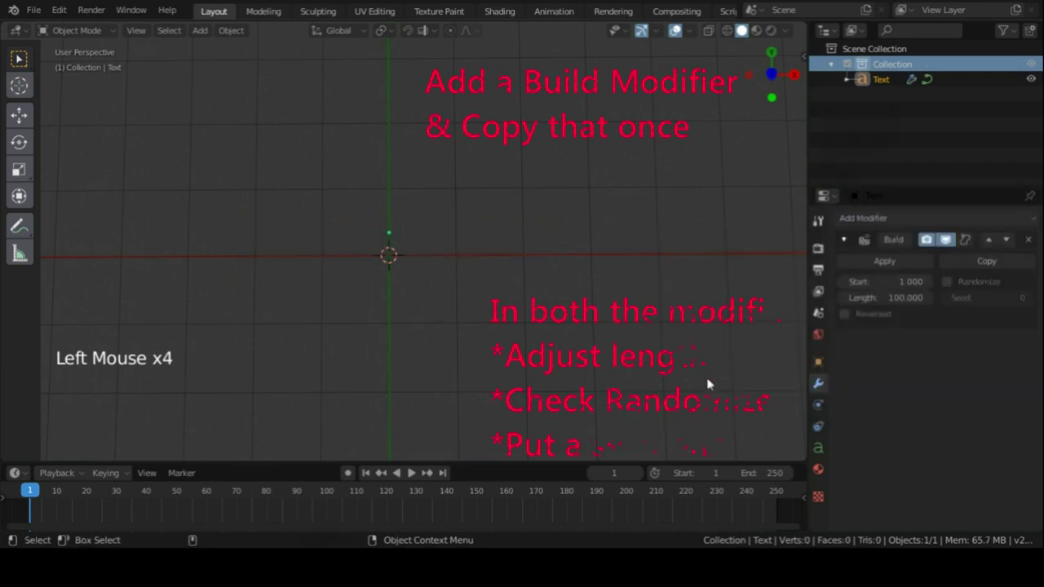
{"action": "left_click", "coordinate": [996, 262]}
{"action": "left_click", "coordinate": [948, 285]}
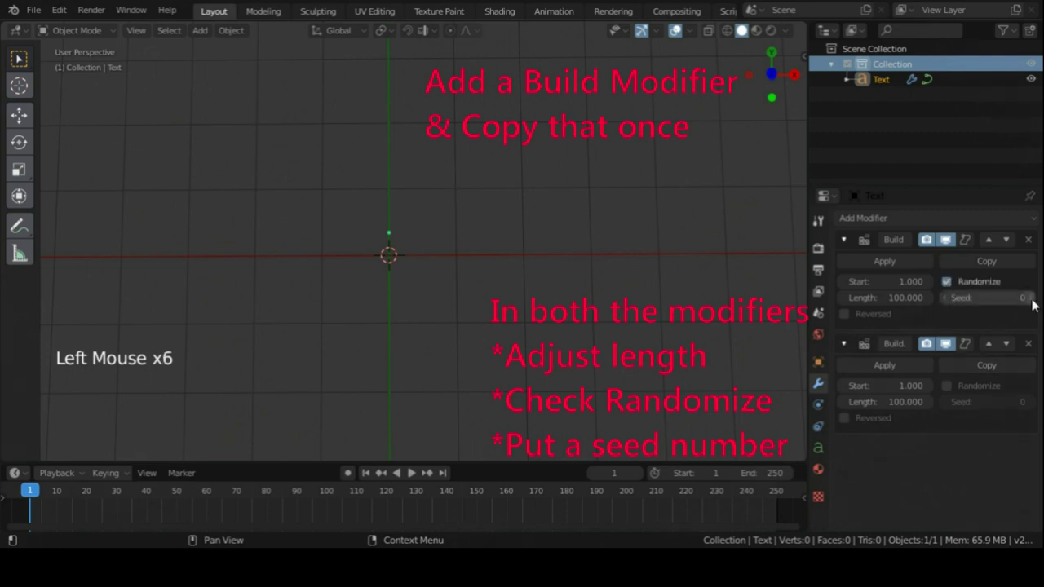
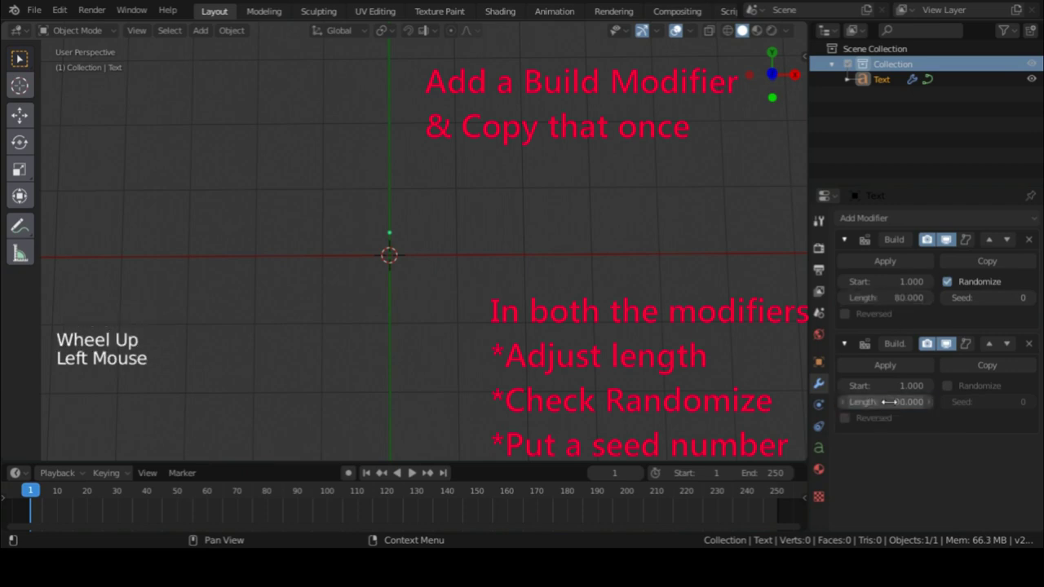
{"action": "left_click", "coordinate": [952, 389]}
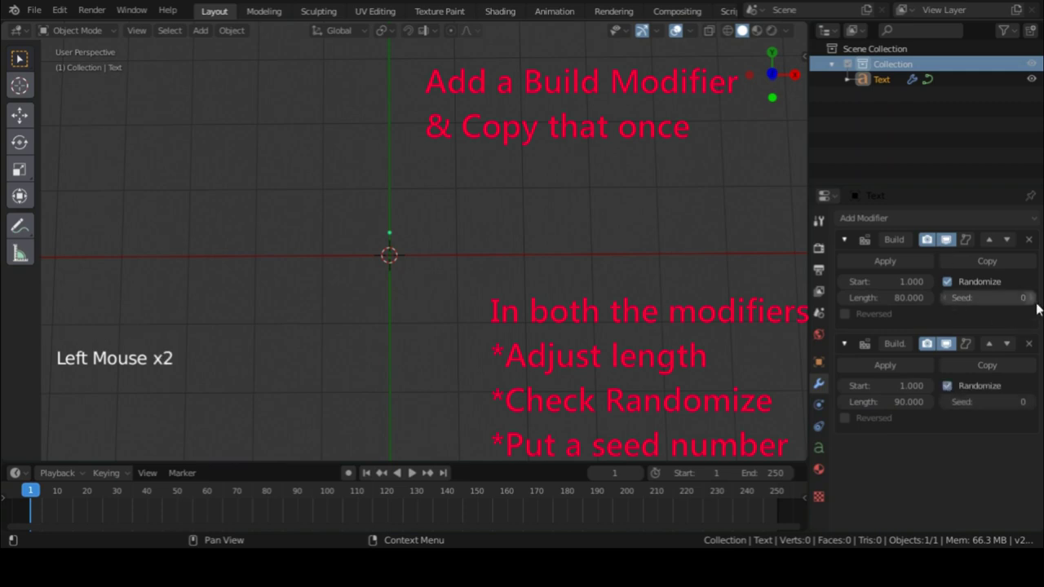
{"action": "double_click", "coordinate": [950, 342]}
{"action": "left_click", "coordinate": [950, 342]}
{"action": "double_click", "coordinate": [951, 342]}
{"action": "left_click", "coordinate": [950, 342]}
- Create a new emission material on the text and start choosing its colour
{"action": "left_click", "coordinate": [872, 84]}
{"action": "left_click", "coordinate": [821, 474]}
{"action": "left_click", "coordinate": [954, 286]}
{"action": "left_click", "coordinate": [971, 377]}
{"action": "left_click", "coordinate": [844, 220]}
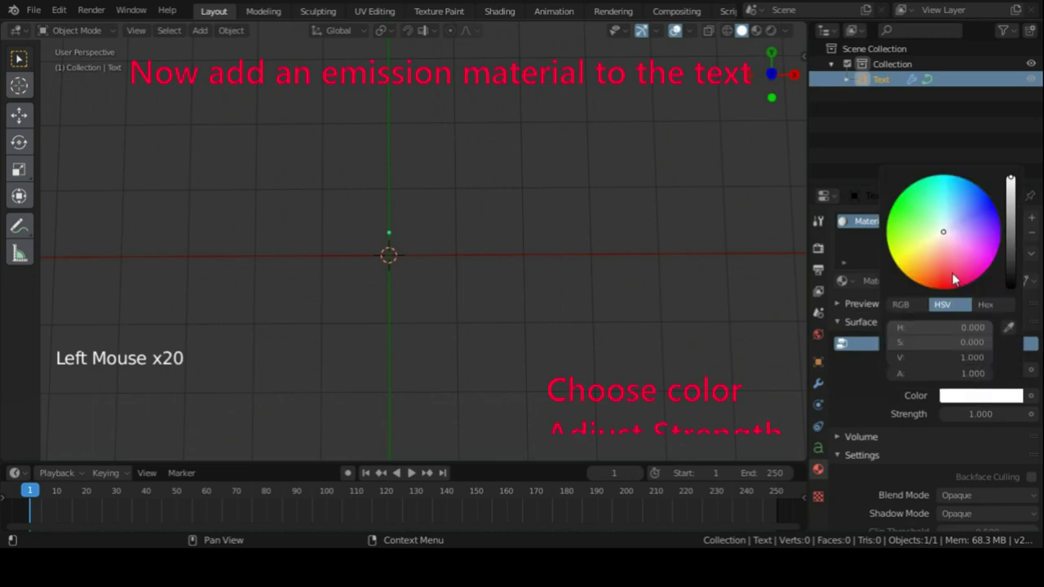
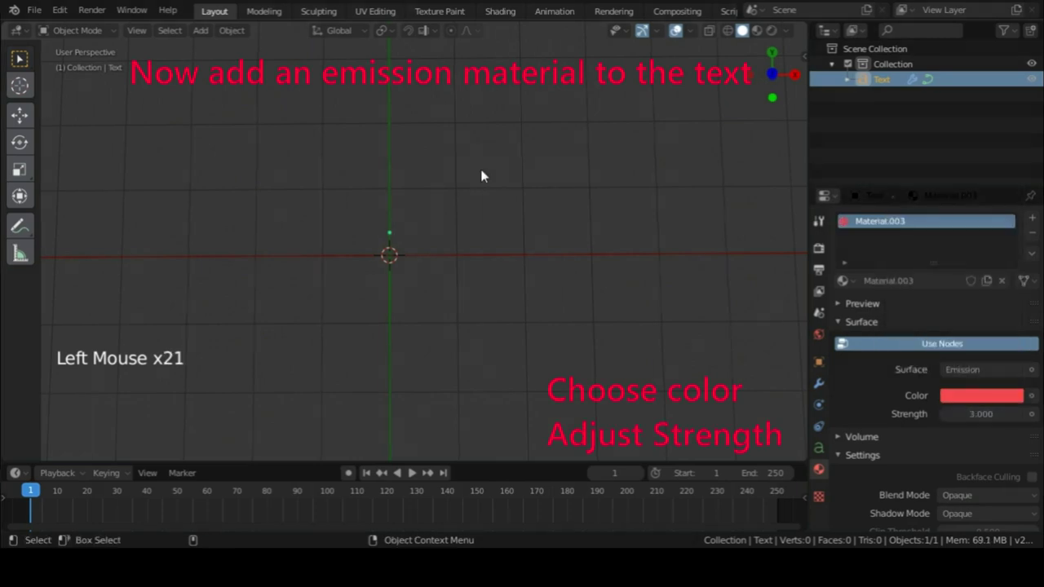
- Set the emission colour to red at strength 3 and make the world background black
{"action": "left_click", "coordinate": [484, 173]}
{"action": "double_click", "coordinate": [831, 254]}
{"action": "left_click", "coordinate": [859, 339]}
{"action": "left_click", "coordinate": [854, 396]}
{"action": "left_click", "coordinate": [856, 318]}
{"action": "left_click", "coordinate": [817, 277]}
{"action": "left_click", "coordinate": [818, 331]}
{"action": "left_click", "coordinate": [1002, 321]}
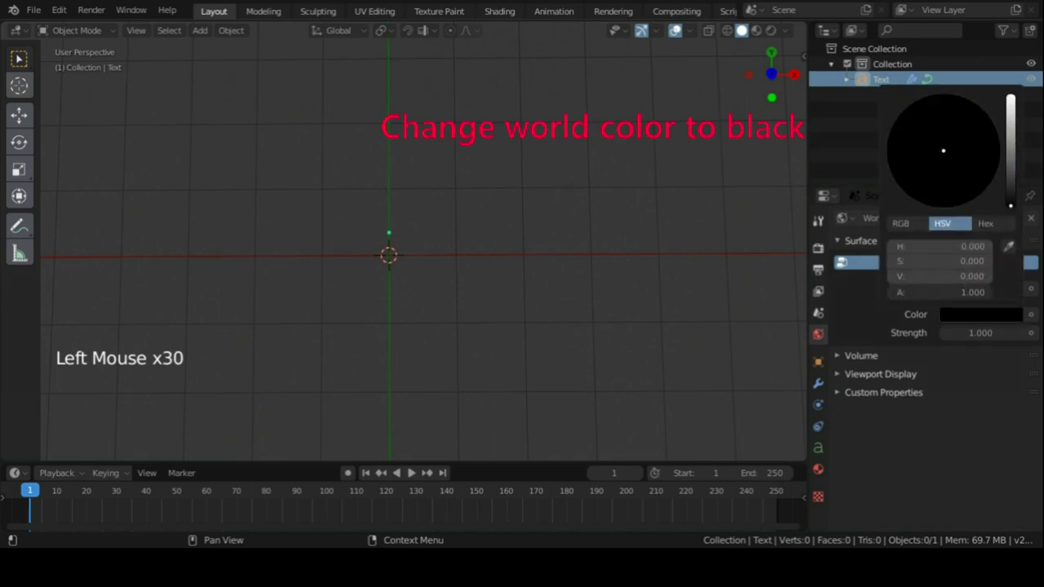
- Add a plane with a zero-roughness reflective material and play the rendered build animation
{"action": "left_click", "coordinate": [592, 257]}
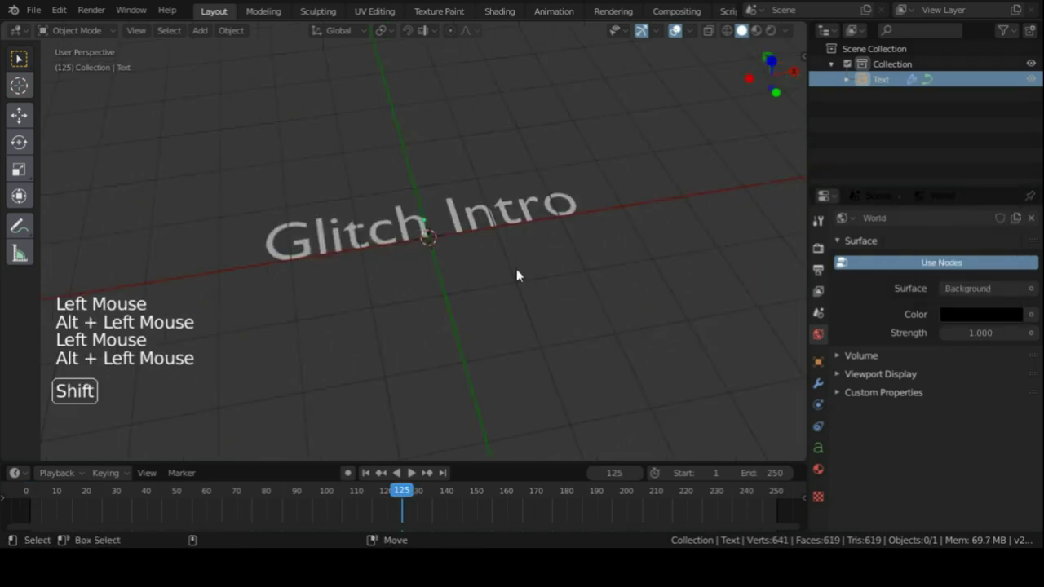
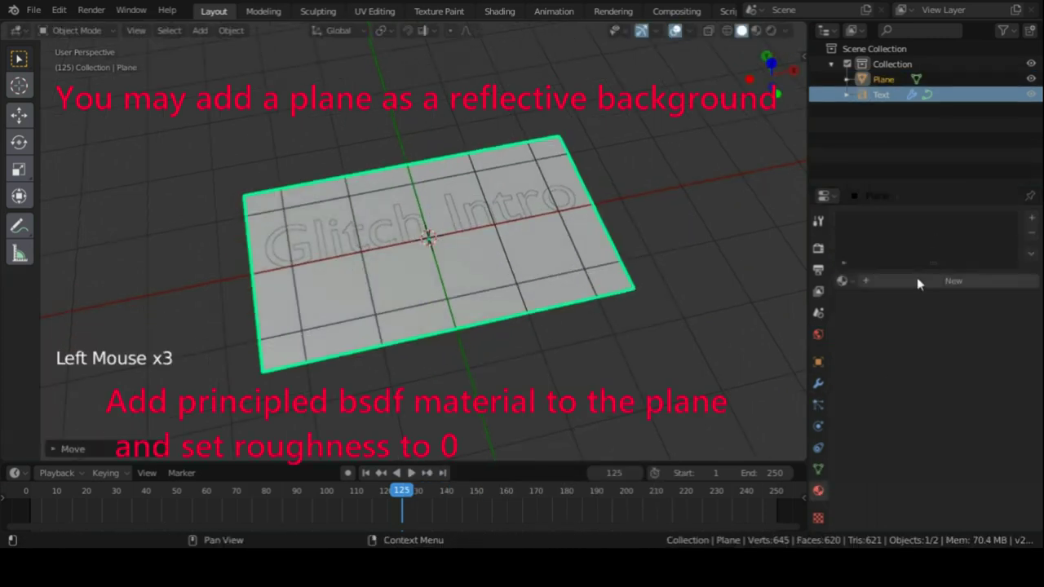
{"action": "left_click", "coordinate": [919, 281]}
{"action": "scroll", "scroll_direction": "down", "scroll_amount": 3}
{"action": "left_click", "coordinate": [986, 470]}
{"action": "left_click", "coordinate": [416, 475]}
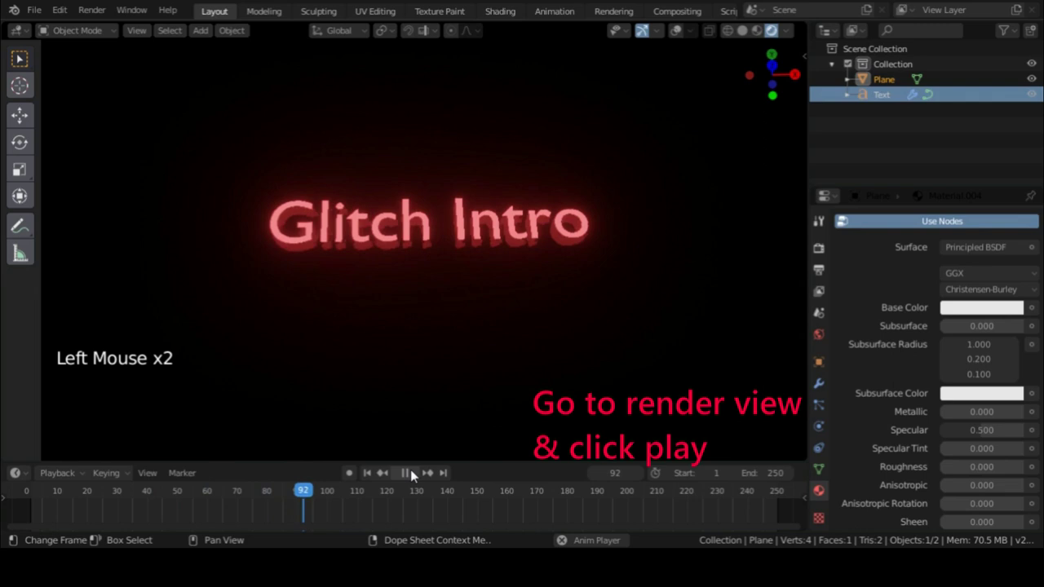
{"action": "left_click", "coordinate": [417, 475]}
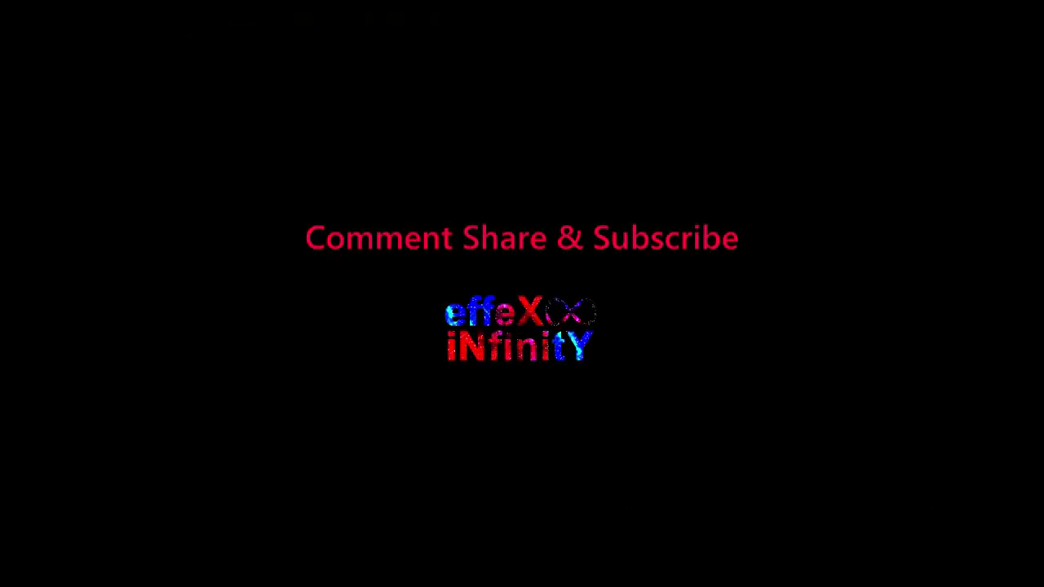